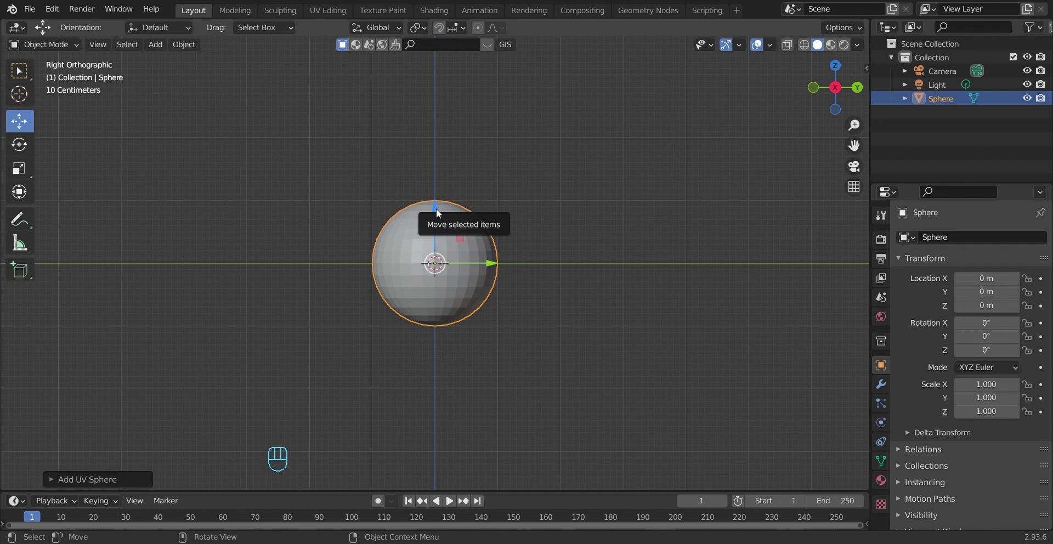
# Display the UV sphere in wireframe shading in the viewport.
pyautogui.press('z')
pyautogui.press('z')
pyautogui.click(806, 49)
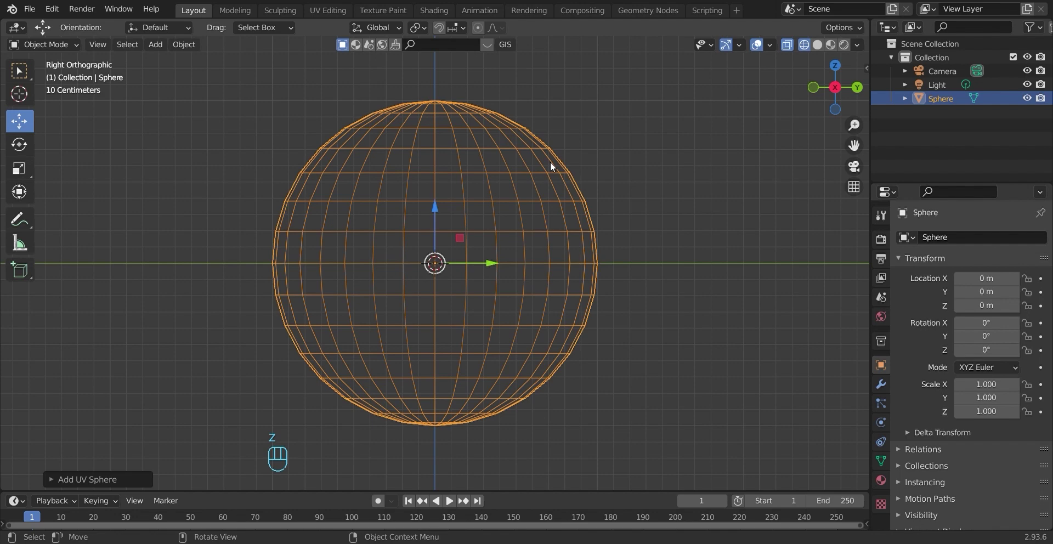
# Enter Edit Mode on the sphere and cancel the delete menu without removing geometry.
pyautogui.press('Tab')
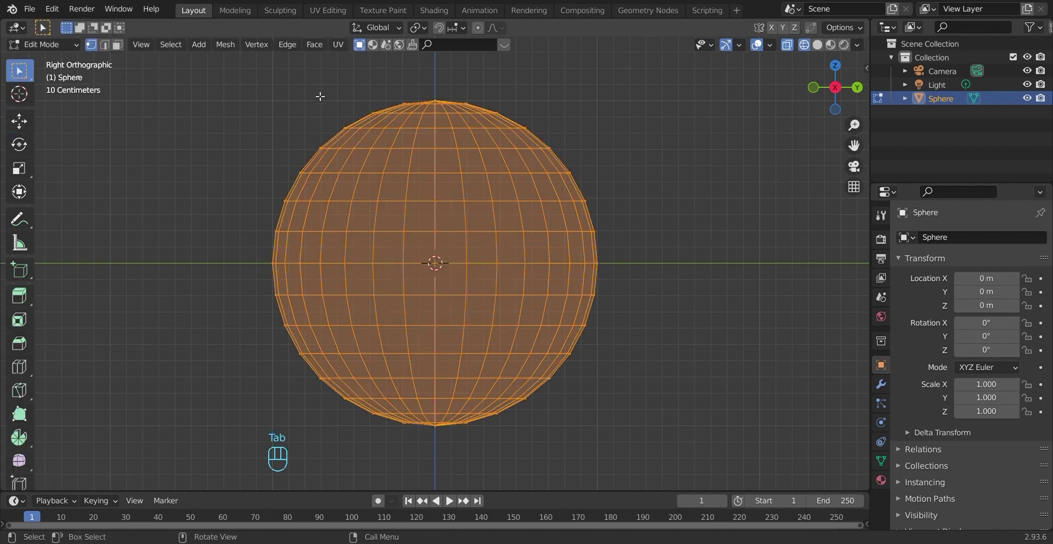
pyautogui.press('1')
pyautogui.press('2')
pyautogui.press('1')
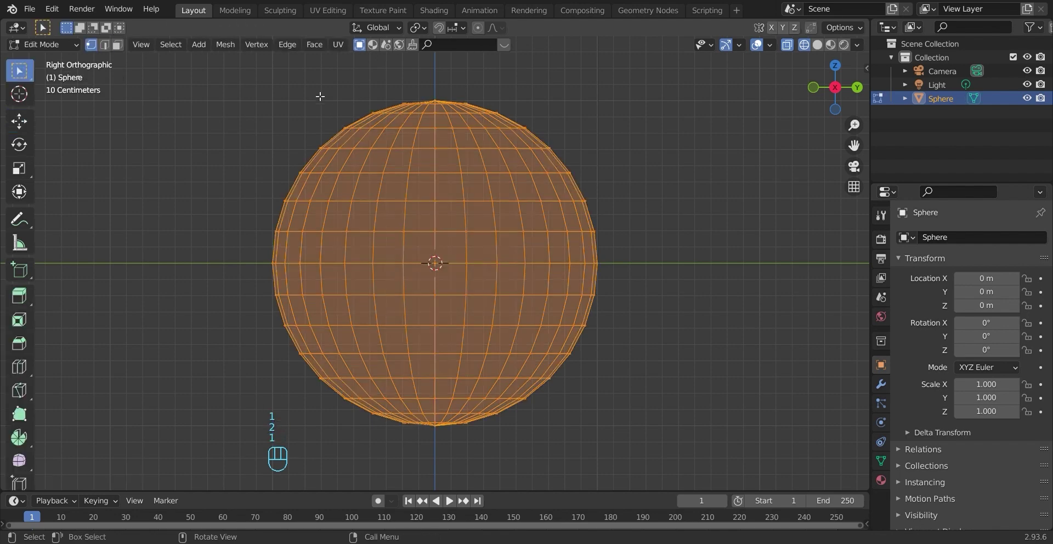
pyautogui.press('x')
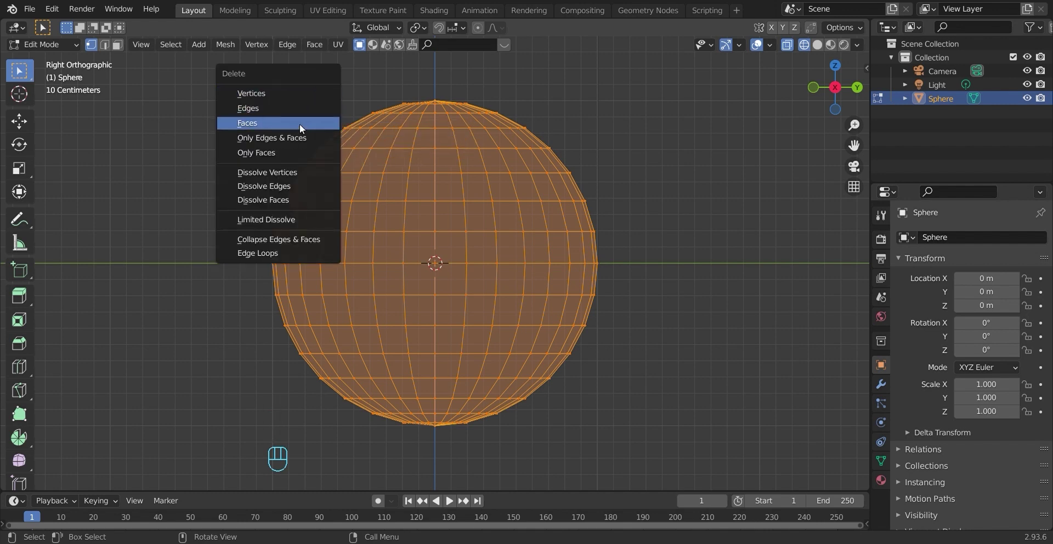
pyautogui.press('ctrl+z')
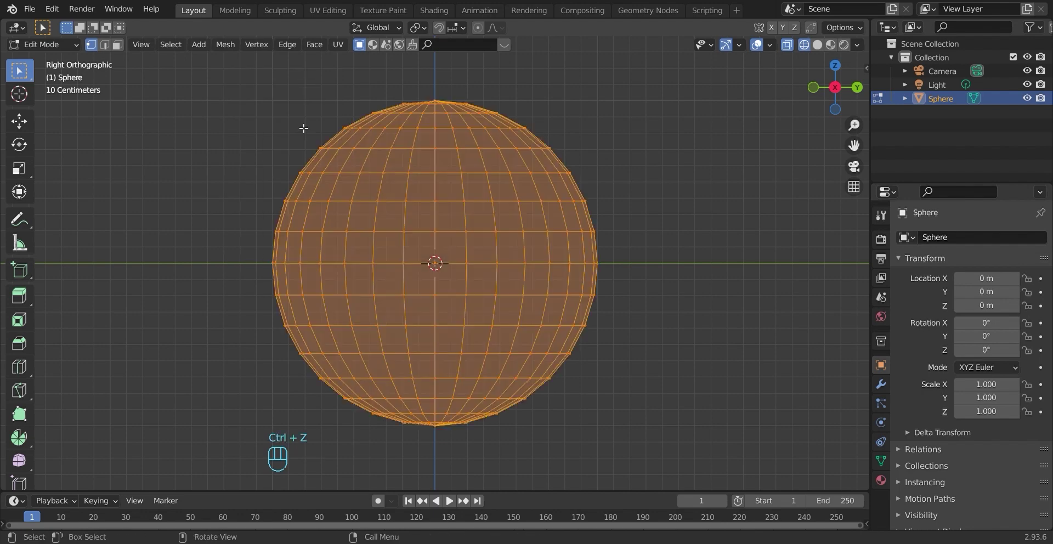
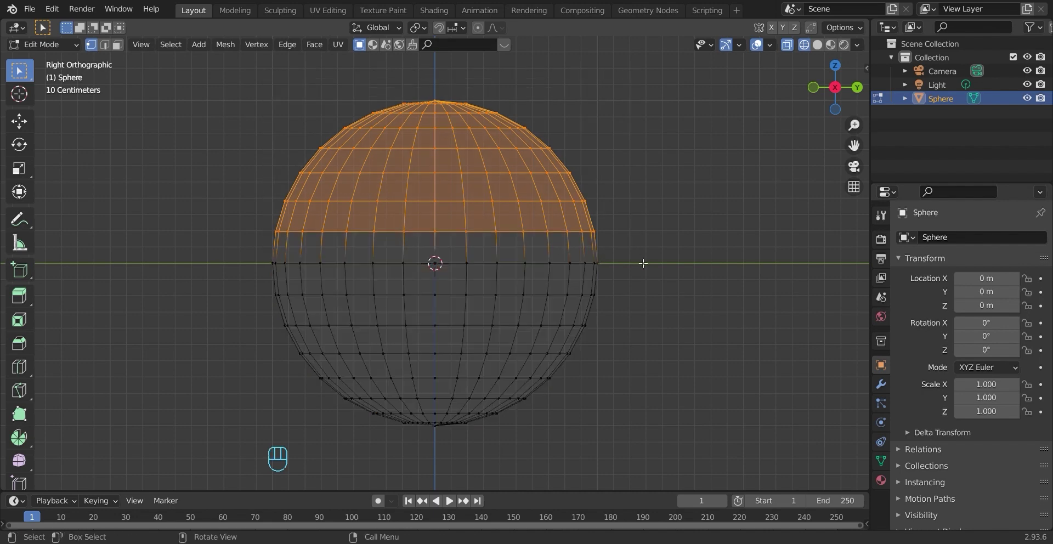
# Delete the selected upper-half faces of the sphere.
pyautogui.press('Delete')
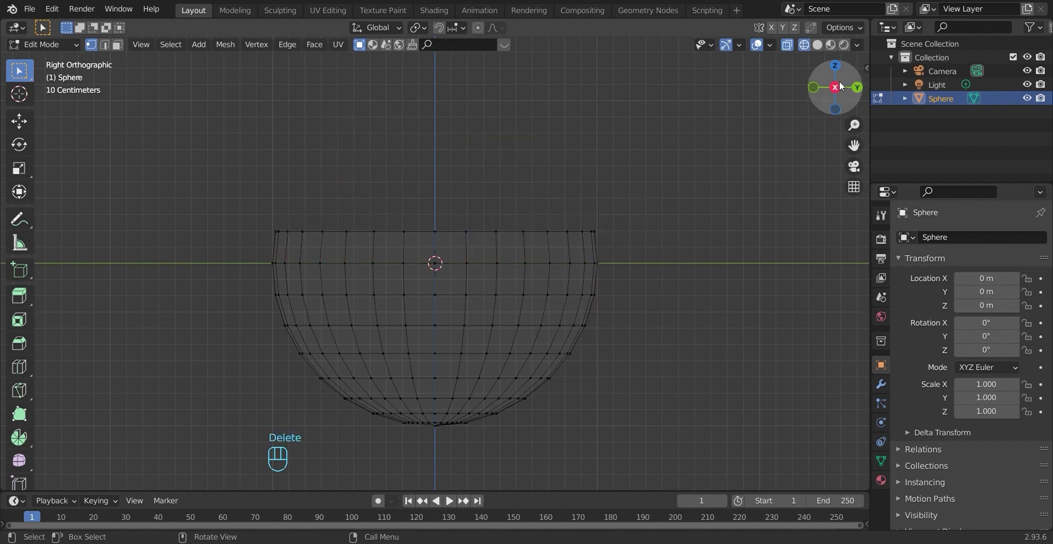
pyautogui.click(842, 85)
pyautogui.click(842, 92)
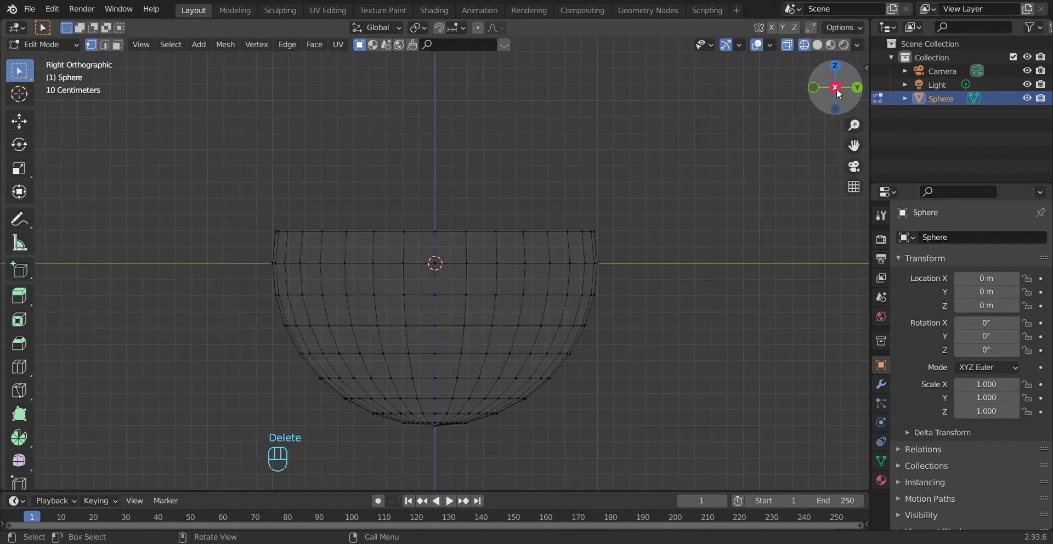
# Select the whole remaining bowl and move it 1 m up along Z.
pyautogui.press('a')
pyautogui.press('g')
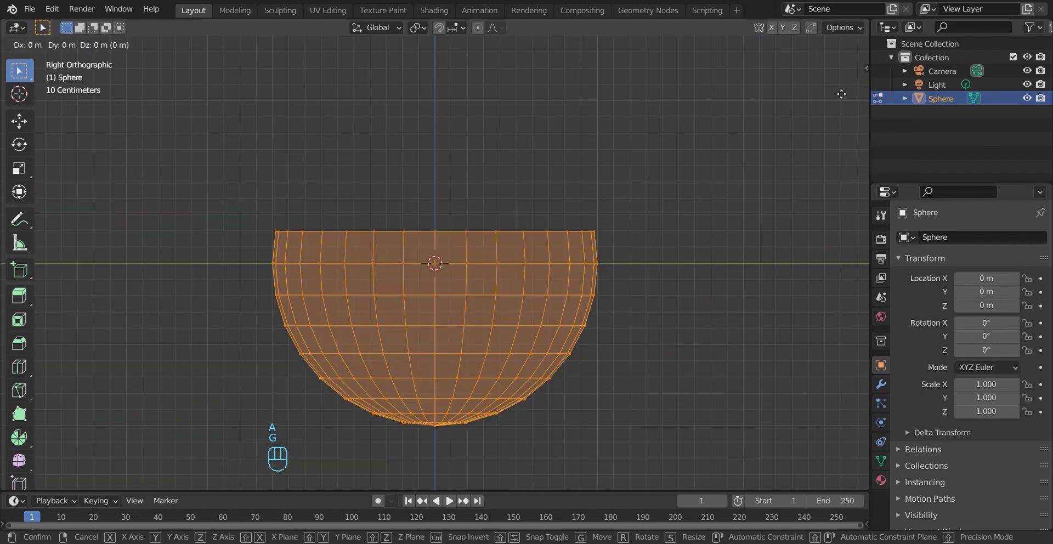
pyautogui.press('z')
pyautogui.press('1')
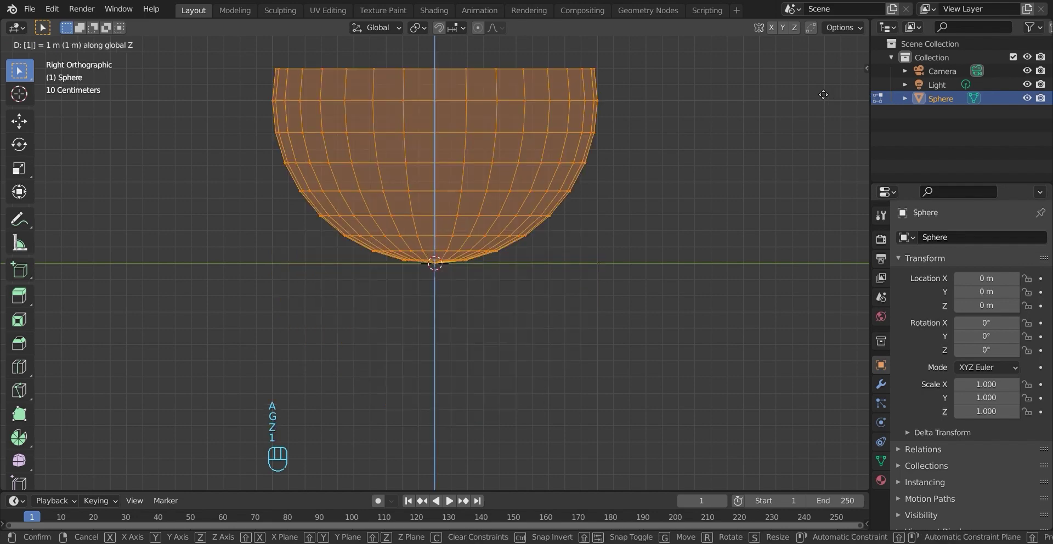
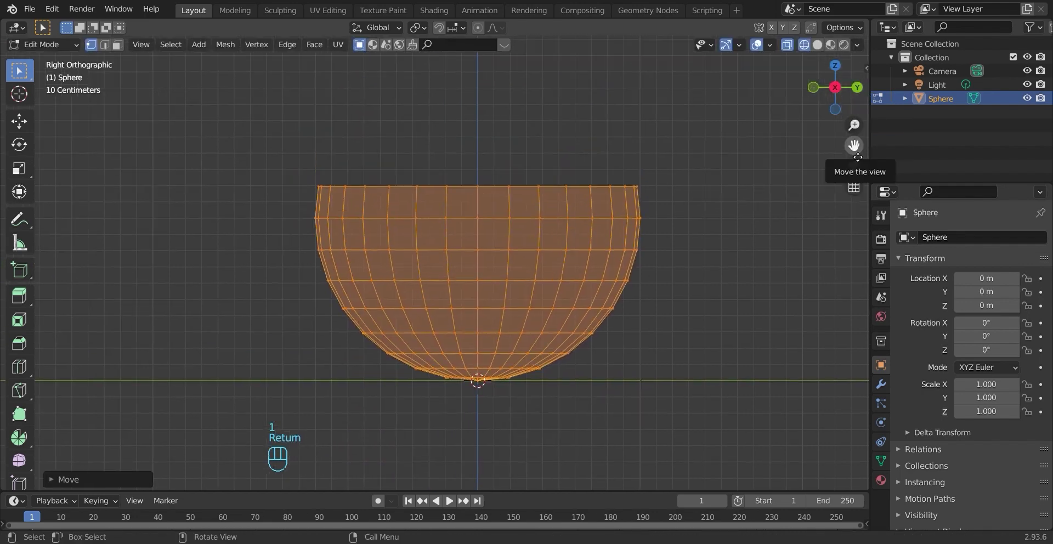
# In edge select, subdivide the entire bowl mesh with 2 cuts.
pyautogui.press('ctrl+2')
pyautogui.press('ctrl+2')
pyautogui.press('ctrl+2')
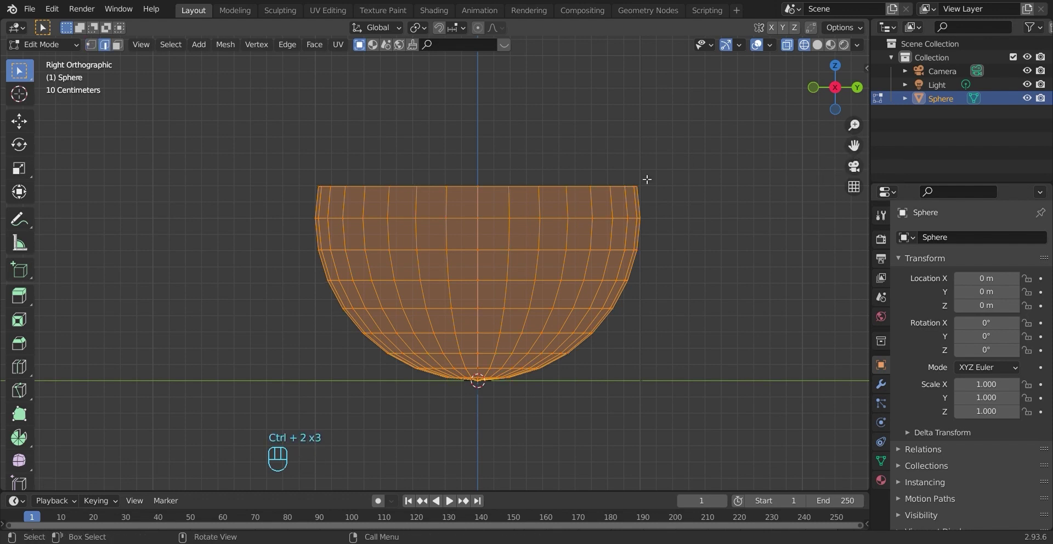
pyautogui.press('ctrl+2')
pyautogui.press('ctrl+2')
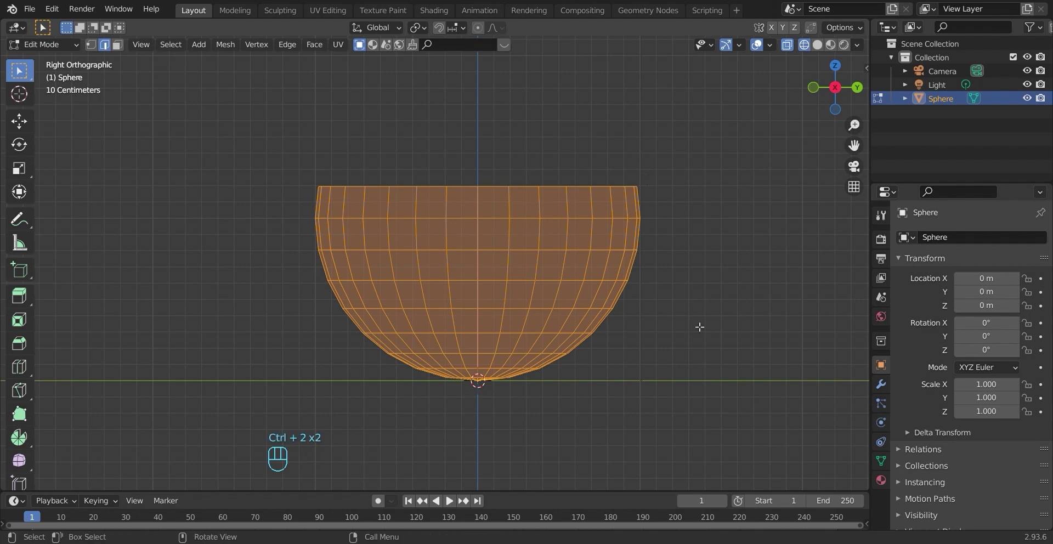
pyautogui.click(523, 328)
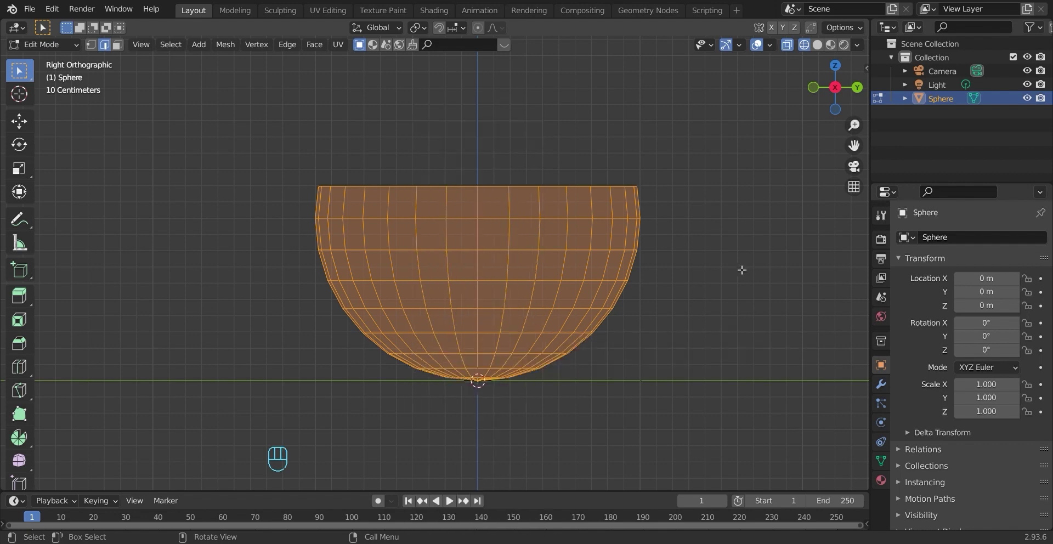
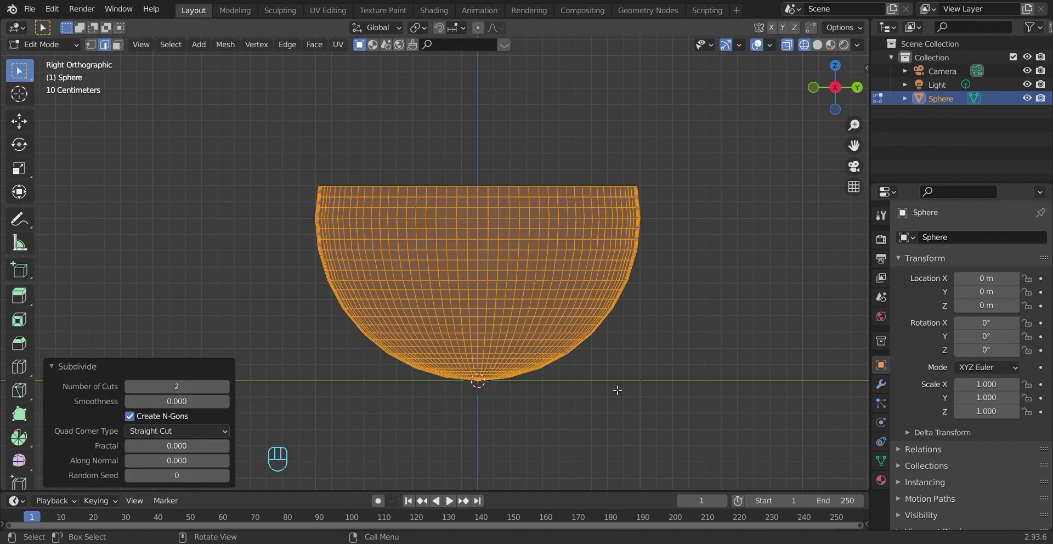
# Search for the Shade Smooth command to smooth-shade the bowl.
pyautogui.press('space')
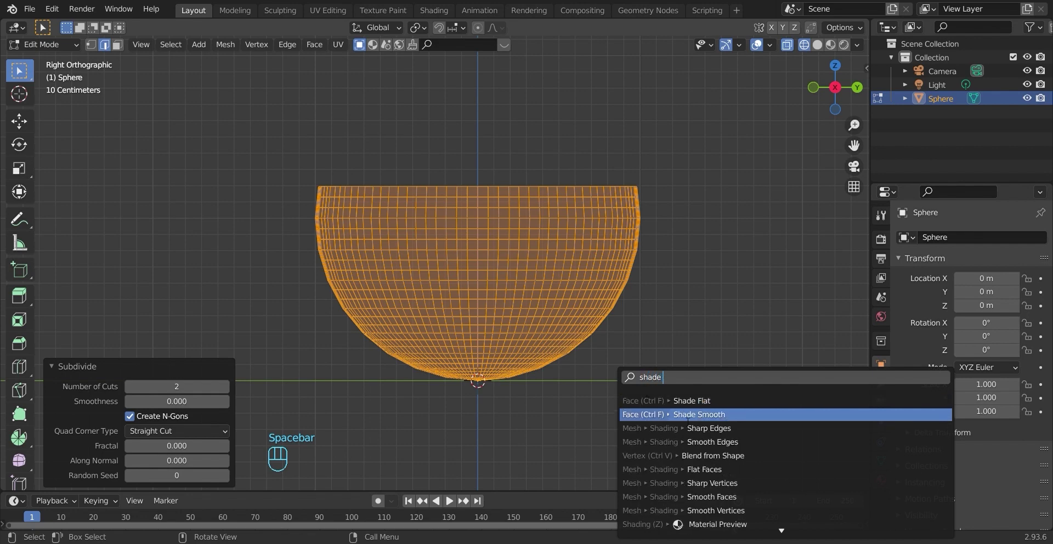
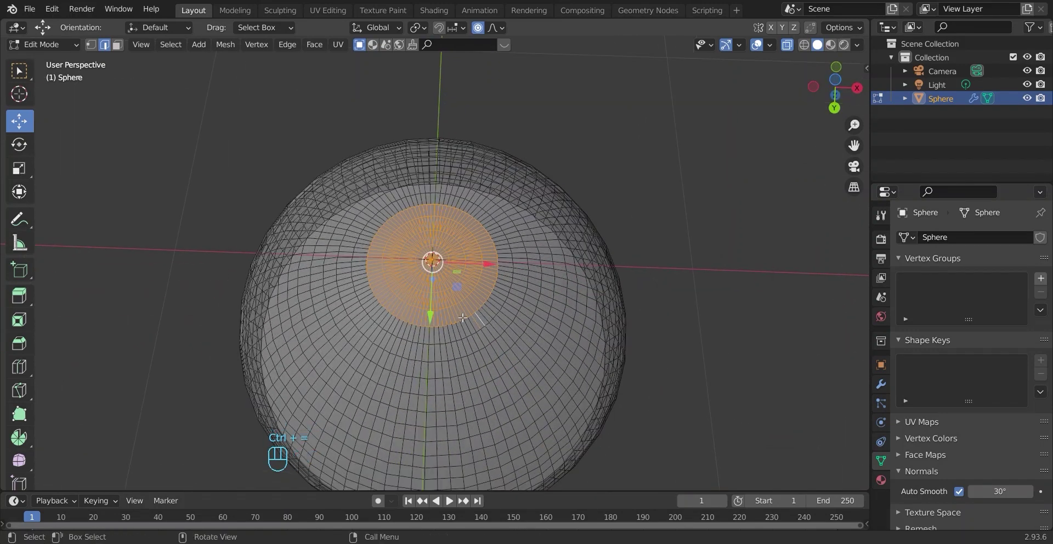
# Scale the bottom centre faces along Z toward 0 with proportional falloff.
pyautogui.press('s')
pyautogui.press('z')
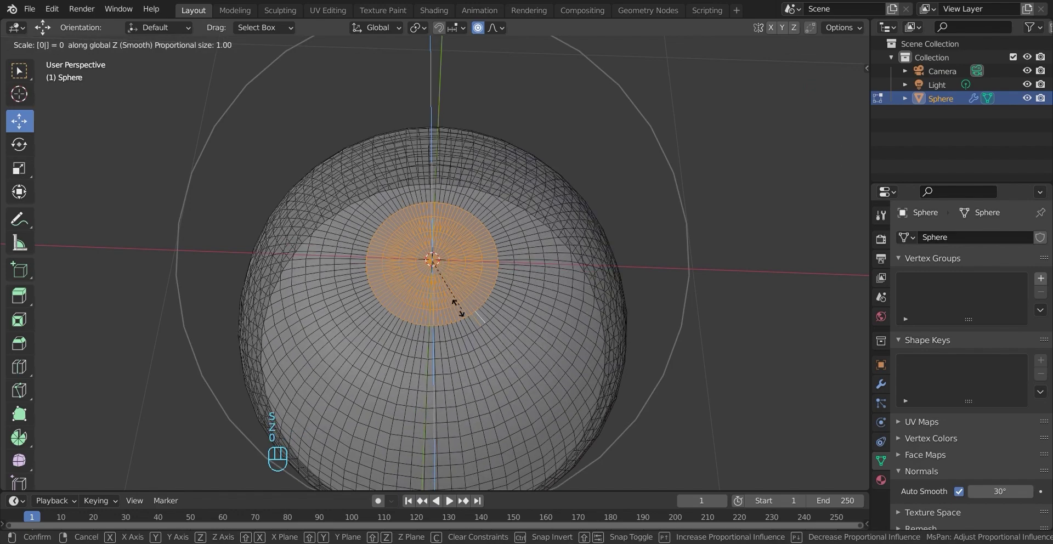